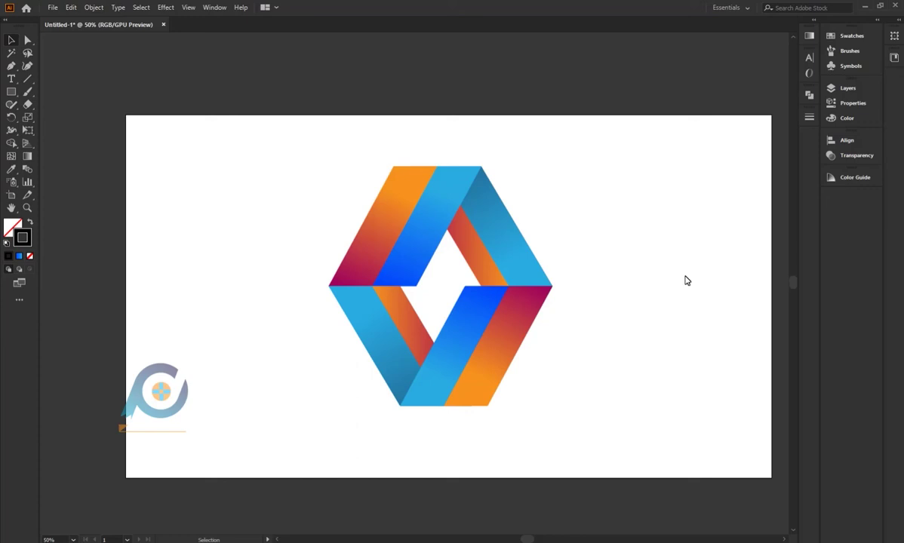
# Scale the reference logo down, move it left, and shear a rectangle into an outlined parallelogram beside it.
pyautogui.click(334, 193)
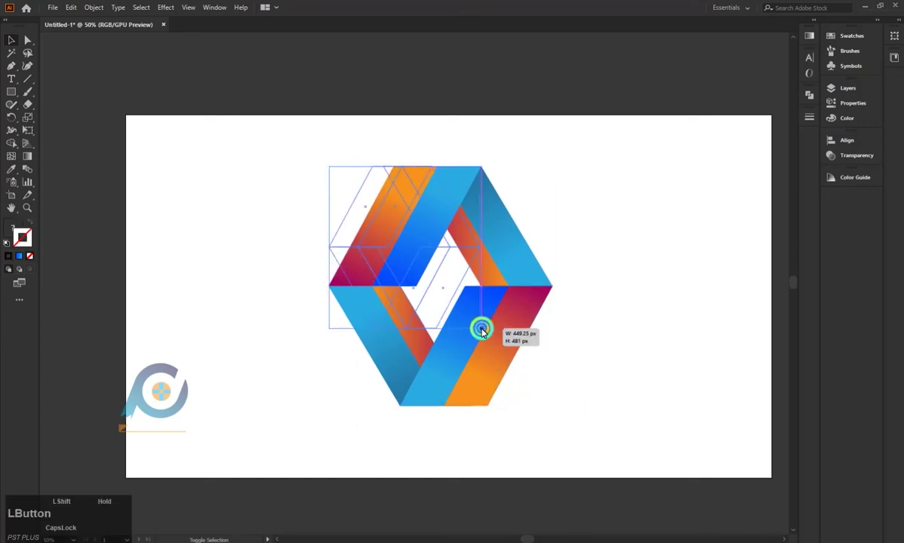
pyautogui.click(434, 274)
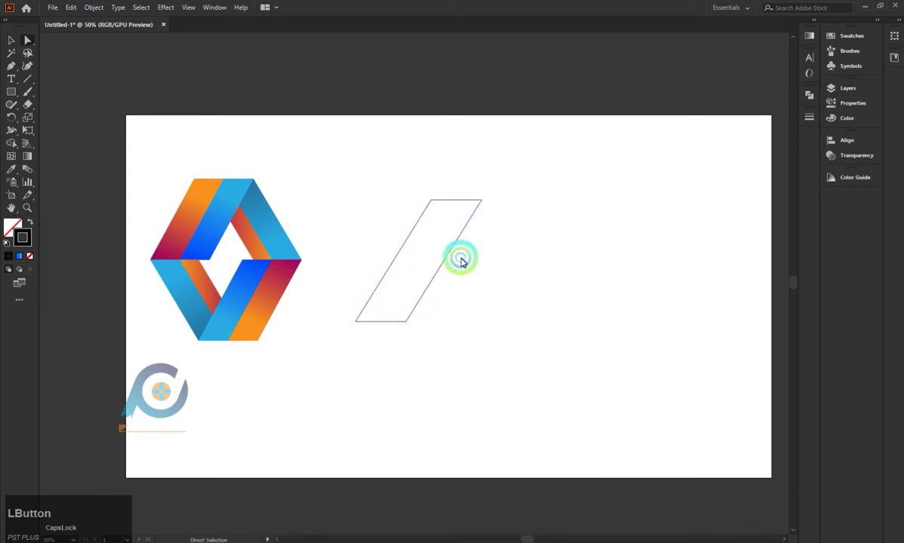
# Alt-drag a copy of the parallelogram so its left edge snaps to the original's right edge.
pyautogui.click(11, 44)
pyautogui.click(447, 263)
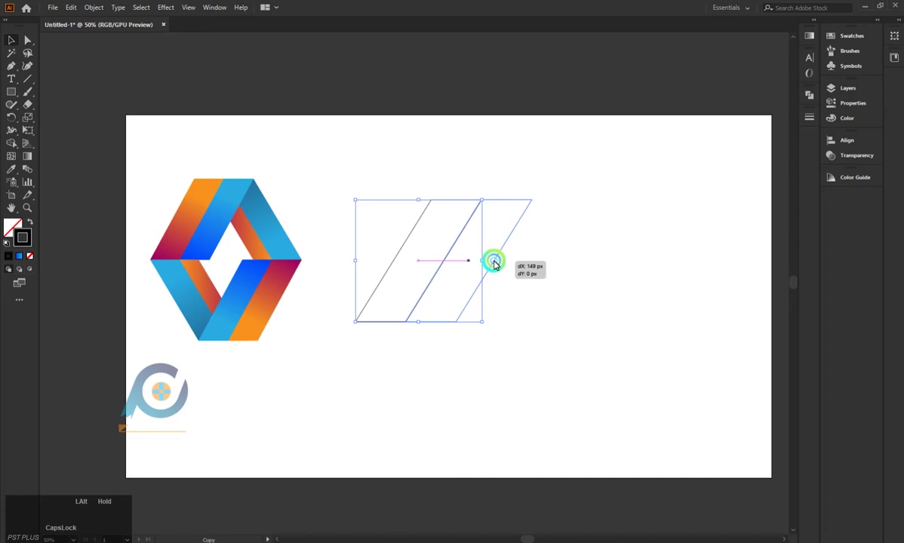
pyautogui.click(545, 260)
pyautogui.scroll(3)
pyautogui.click(491, 319)
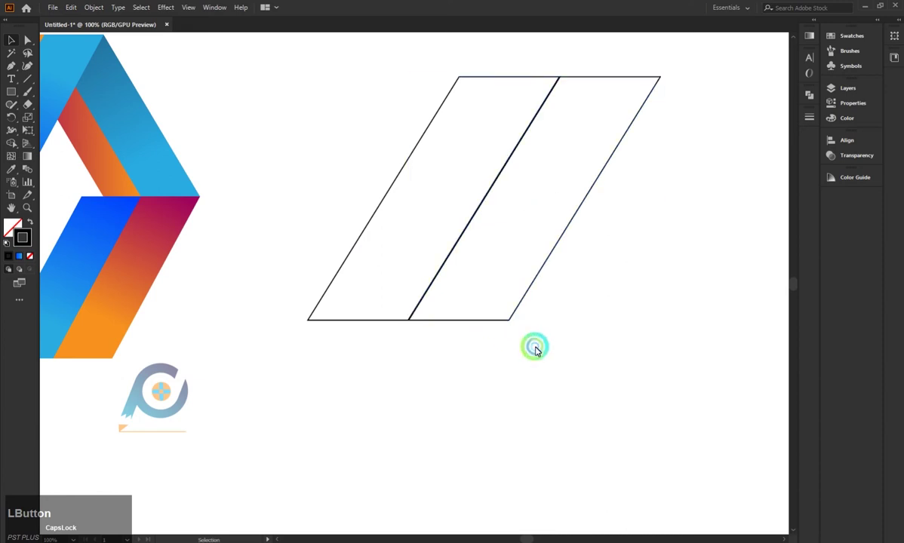
pyautogui.scroll(-3)
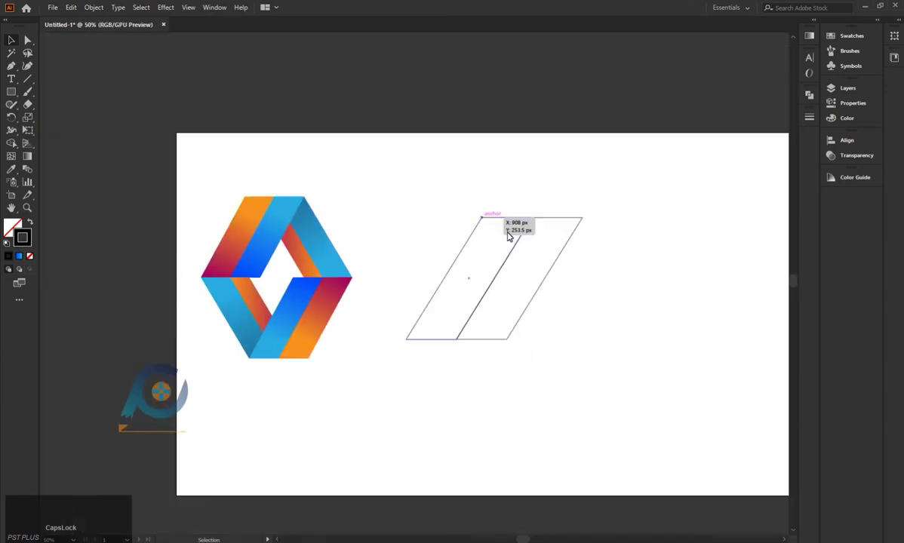
pyautogui.scroll(-3)
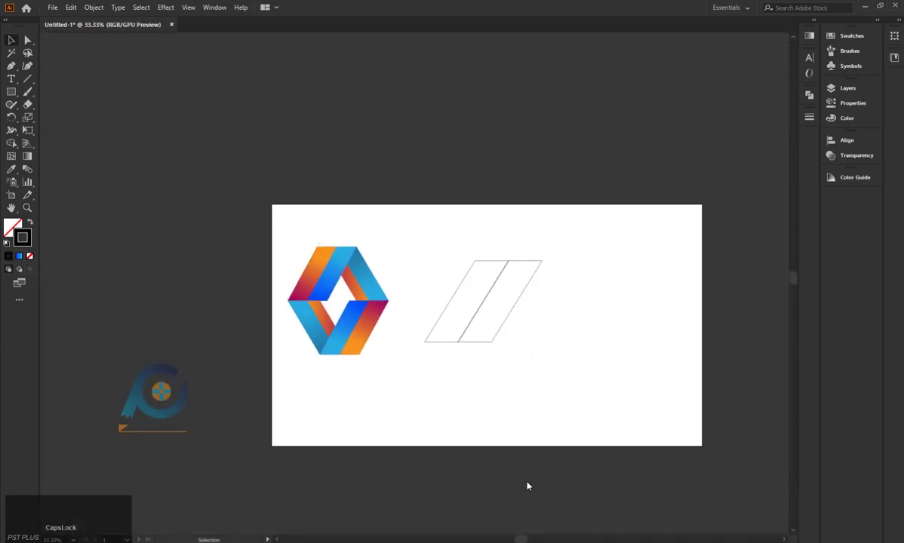
# Draw a rectangle right of the band and shear it into a parallelogram leaning the opposite way.
pyautogui.click(463, 286)
pyautogui.click(463, 286)
pyautogui.scroll(3)
pyautogui.scroll(-3)
pyautogui.click(38, 43)
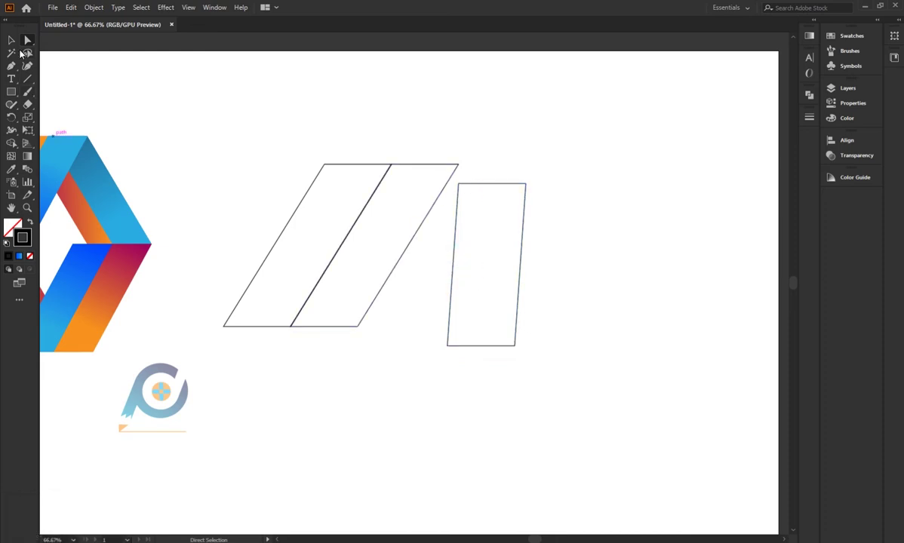
pyautogui.click(16, 48)
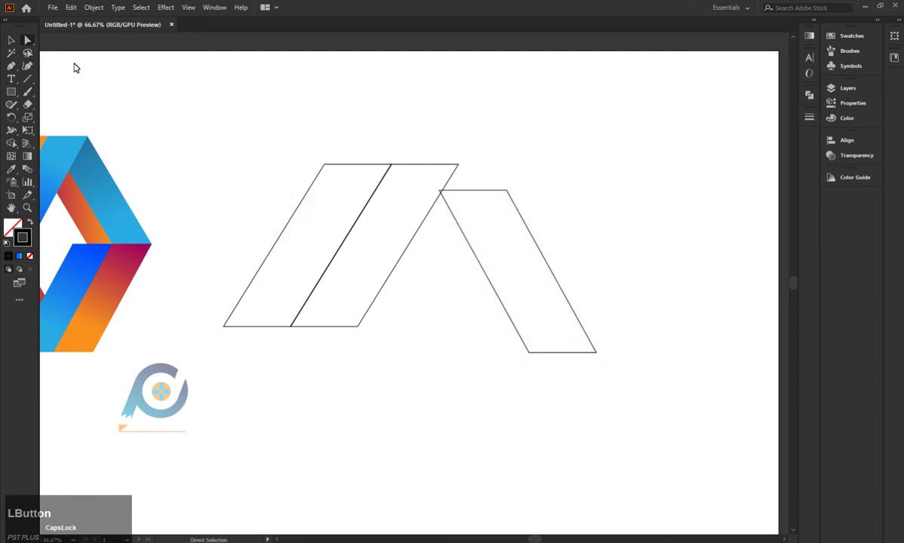
# Move the opposite-slanting parallelogram against the first band's top right corner.
pyautogui.click(558, 265)
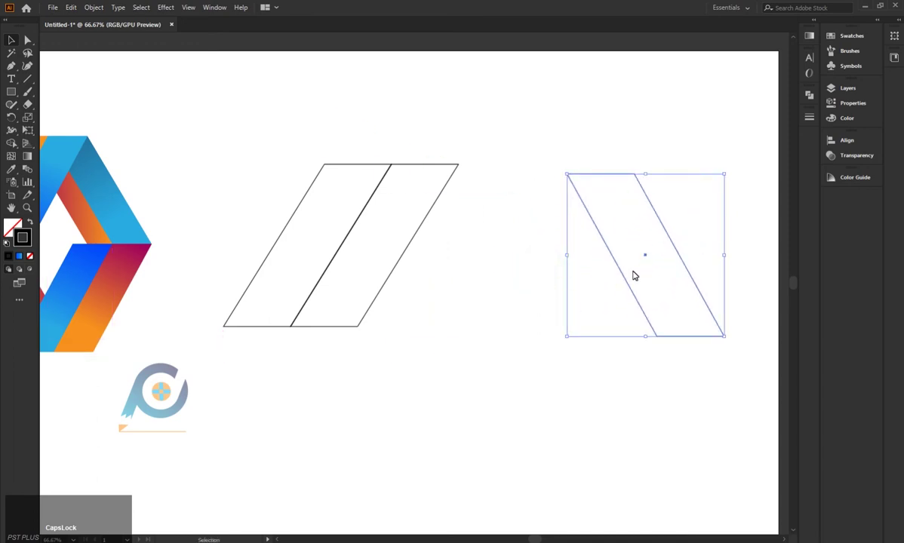
pyautogui.click(620, 274)
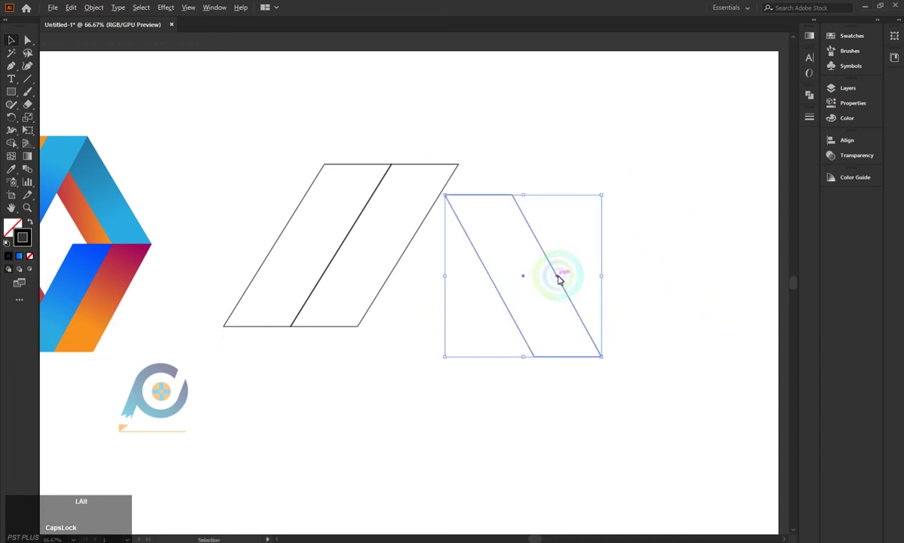
pyautogui.click(566, 277)
pyautogui.click(28, 44)
pyautogui.click(558, 152)
pyautogui.click(658, 323)
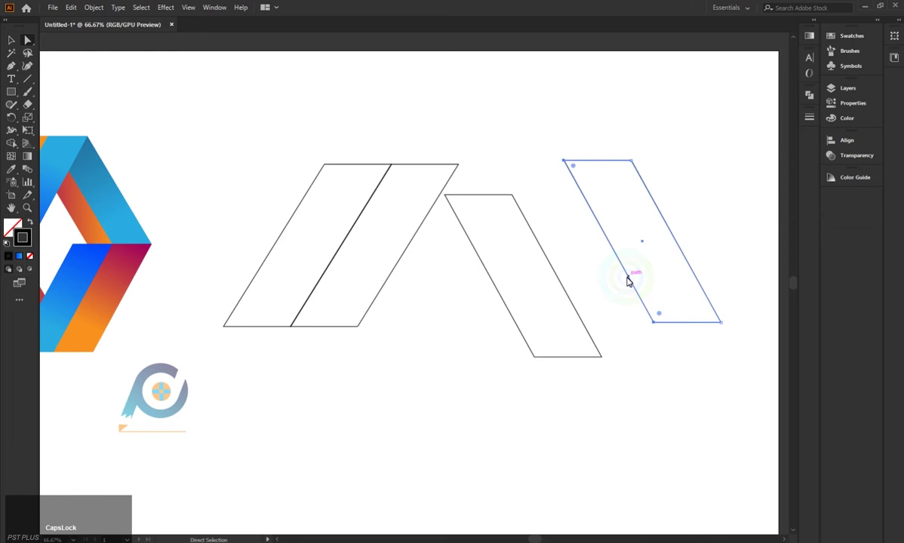
# Alt-drag a copy beside it to complete the second split band as a zigzag.
pyautogui.click(631, 279)
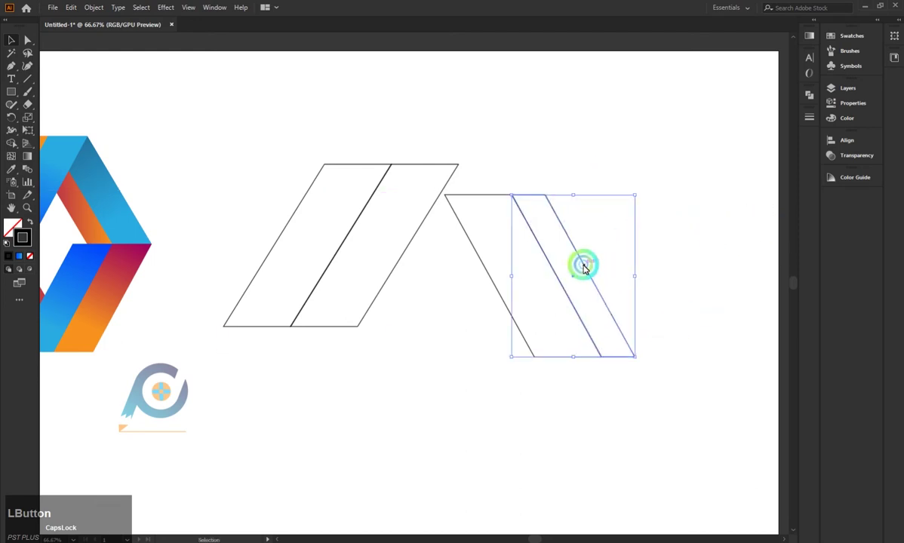
pyautogui.scroll(3)
pyautogui.scroll(-3)
pyautogui.scroll(3)
pyautogui.click(495, 165)
pyautogui.scroll(-3)
pyautogui.scroll(-3)
pyautogui.scroll(3)
pyautogui.scroll(-3)
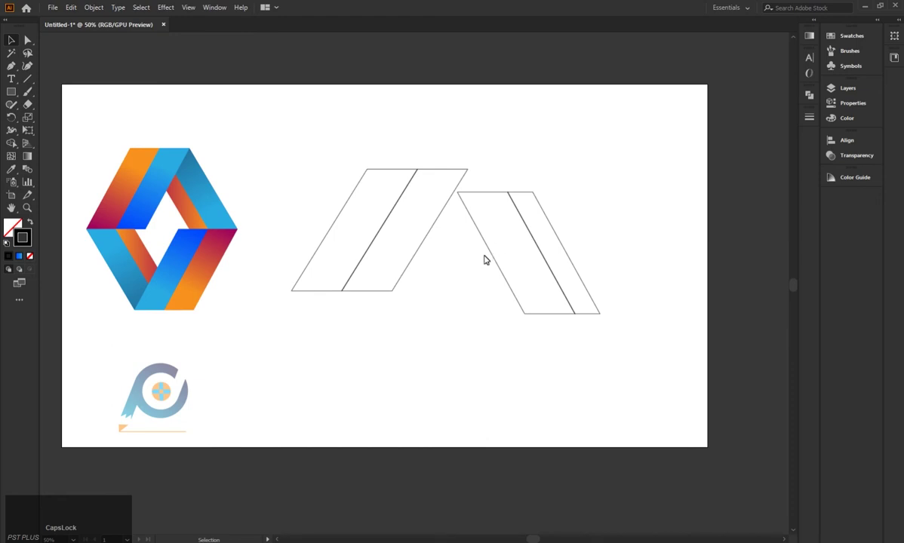
# Drag the second band left over the first so their top edges snap into an A-shaped peak.
pyautogui.click(501, 255)
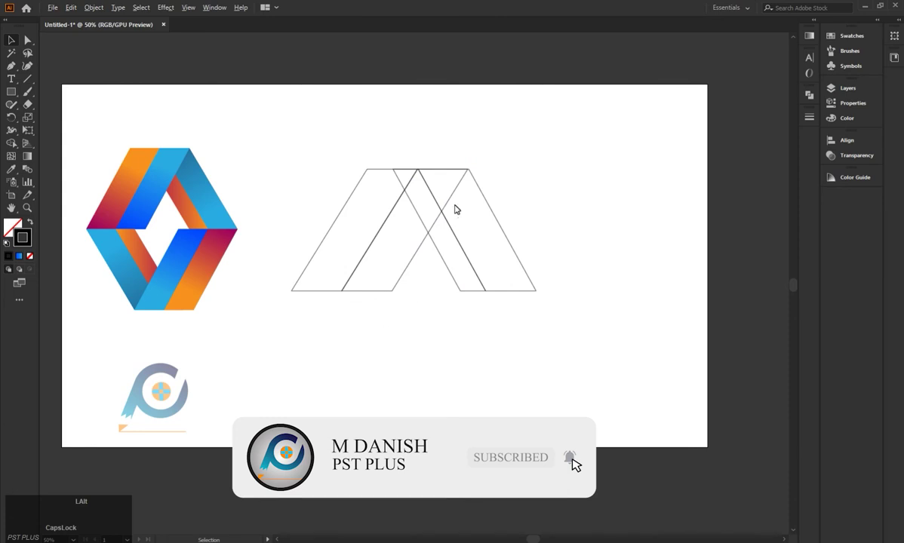
pyautogui.scroll(3)
pyautogui.click(603, 179)
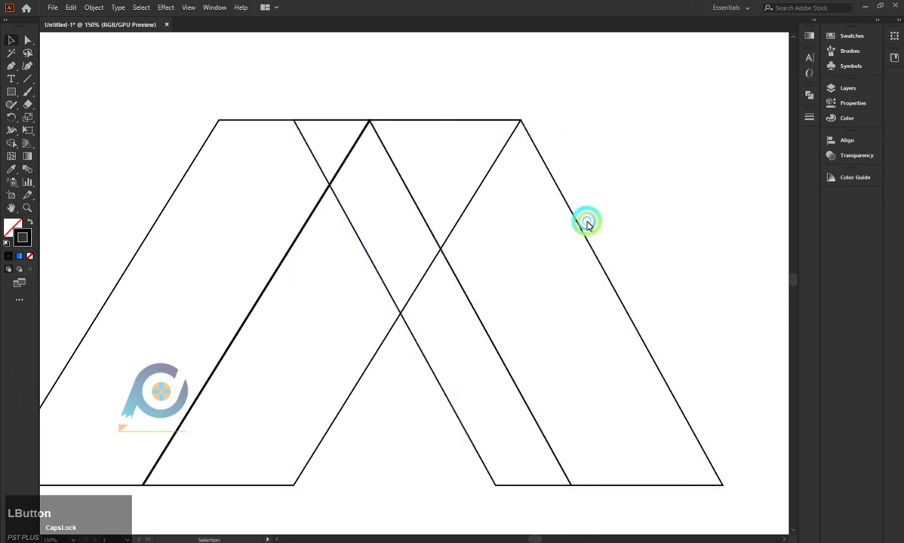
pyautogui.scroll(-3)
pyautogui.scroll(-3)
pyautogui.scroll(3)
pyautogui.scroll(-3)
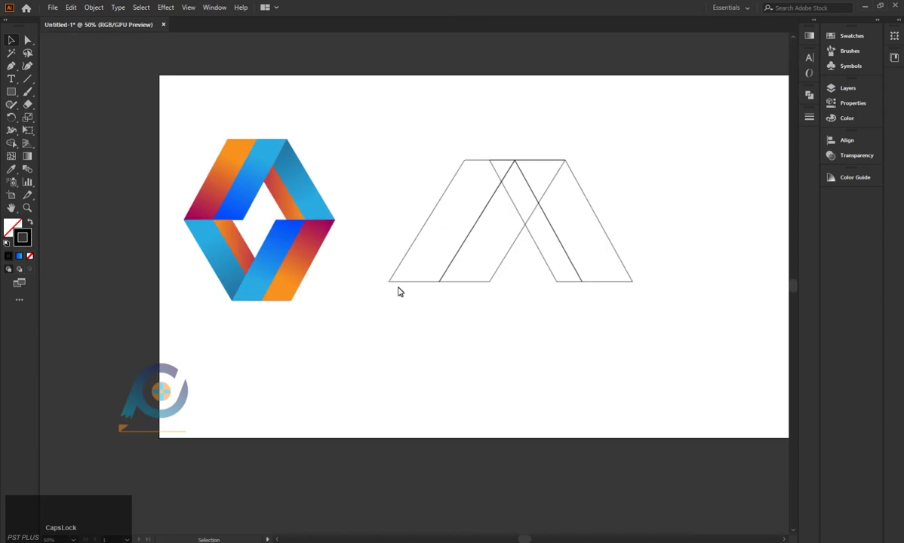
# Eyedropper the reference logo's orange-magenta and blue gradients onto the inner and right bands.
pyautogui.click(415, 282)
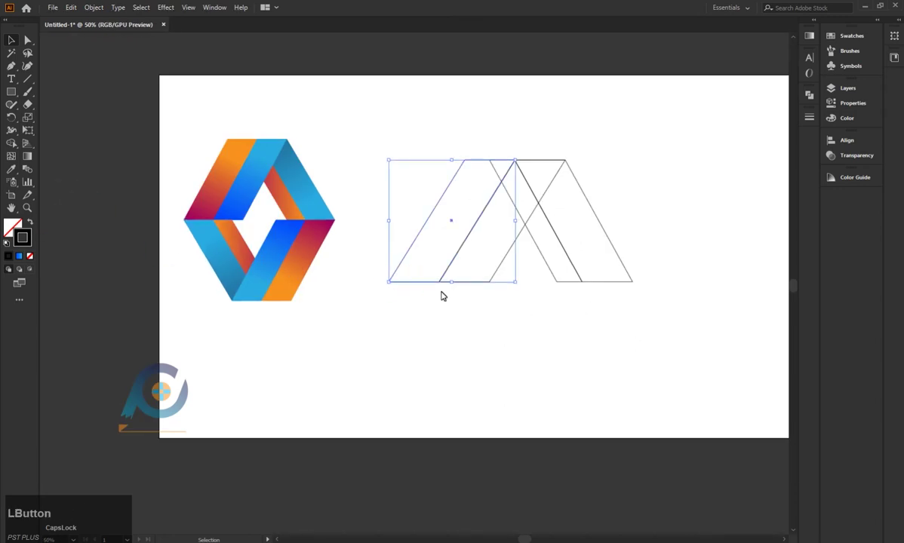
pyautogui.click(10, 172)
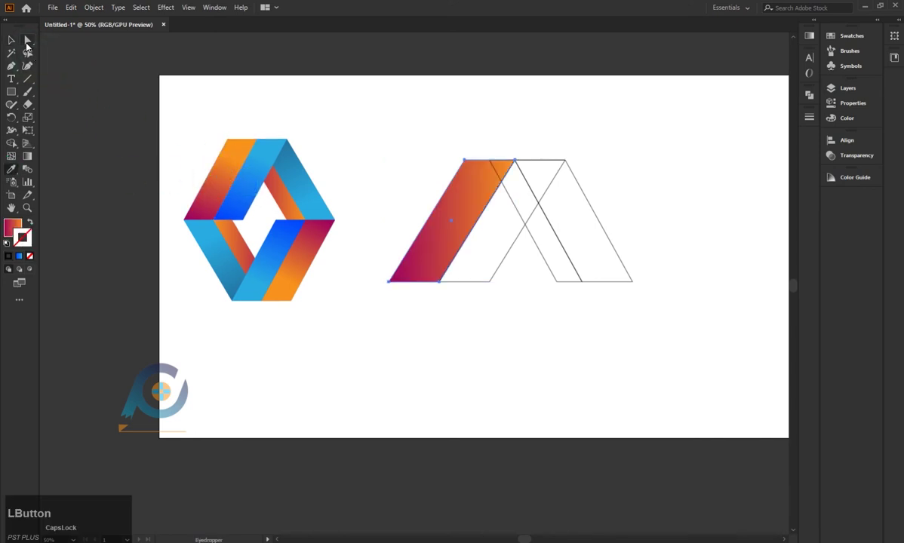
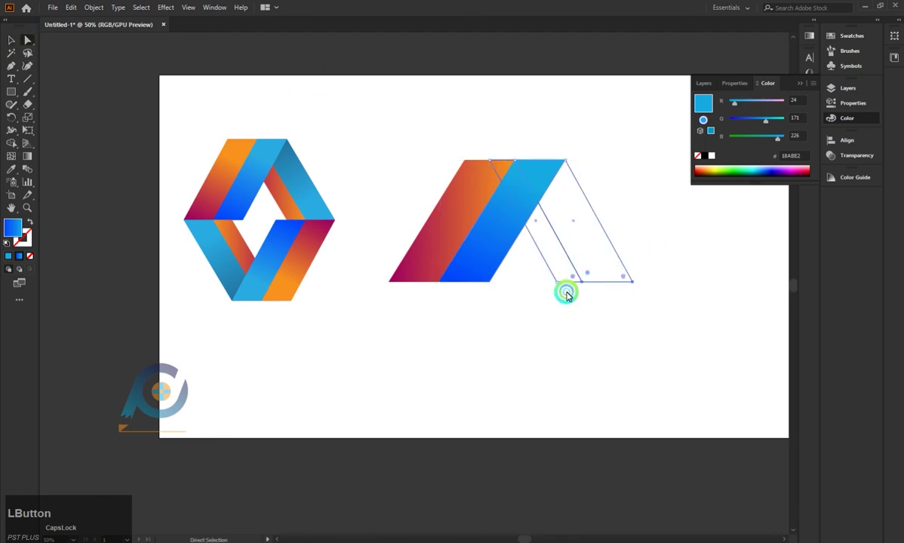
pyautogui.rightClick(573, 285)
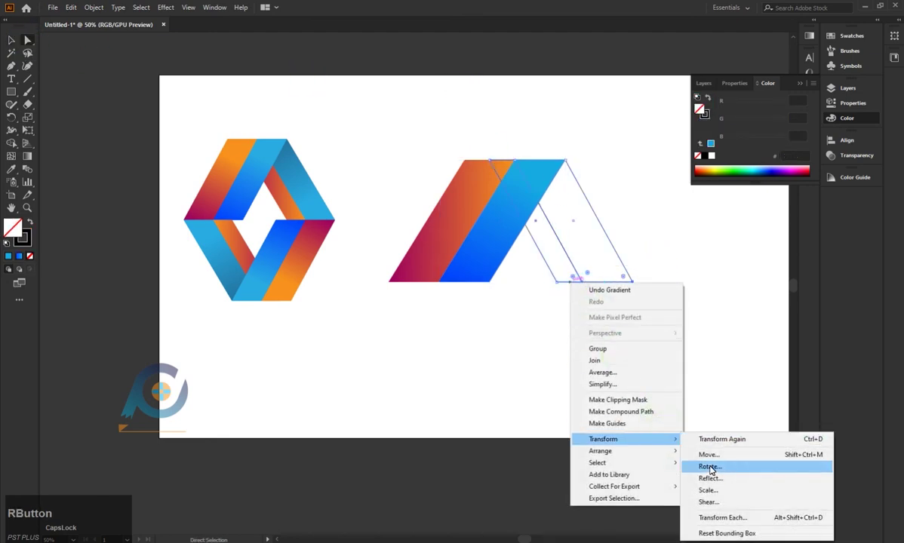
pyautogui.click(723, 488)
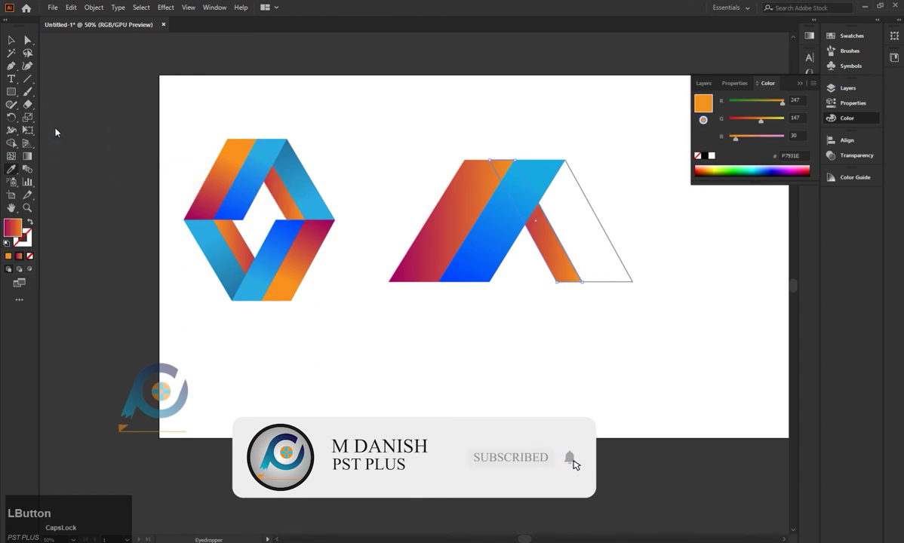
pyautogui.click(578, 463)
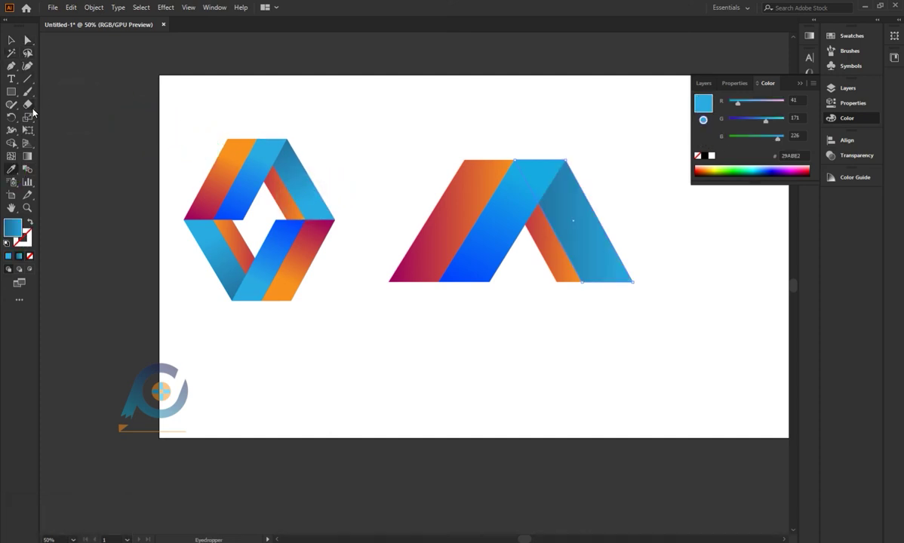
# Adjust the left band's gradient direction and select all four bands of the A shape.
pyautogui.click(34, 159)
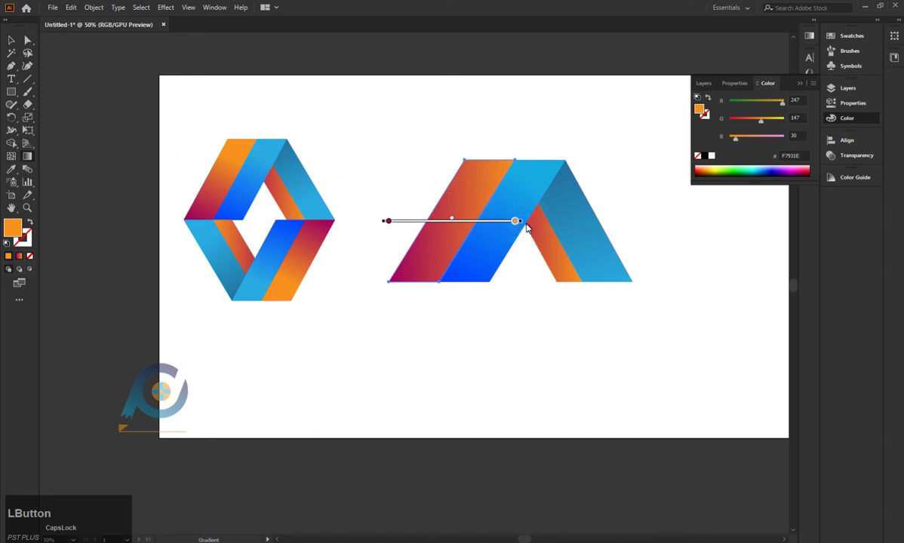
pyautogui.press('z')
pyautogui.click(525, 218)
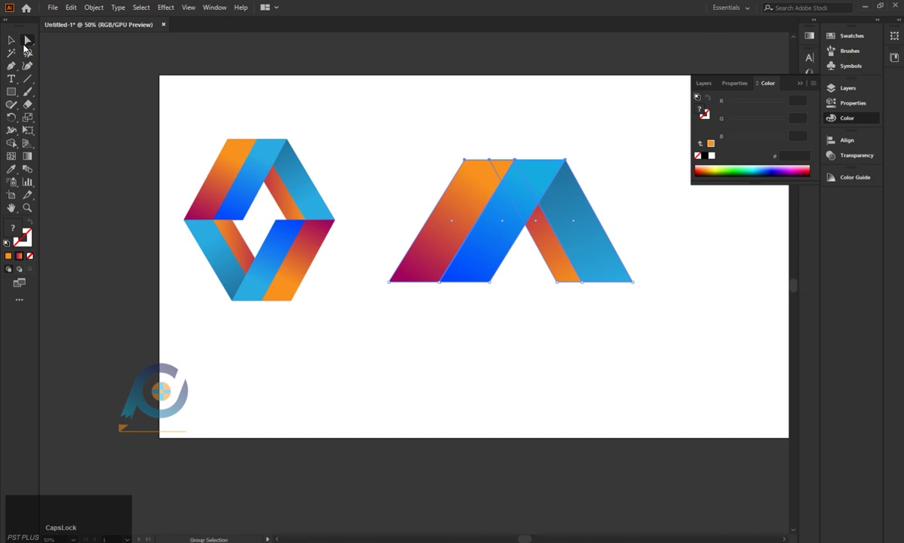
# Duplicate the whole A shape and place the copy below the original.
pyautogui.click(21, 46)
pyautogui.click(449, 158)
pyautogui.click(548, 220)
pyautogui.rightClick(559, 350)
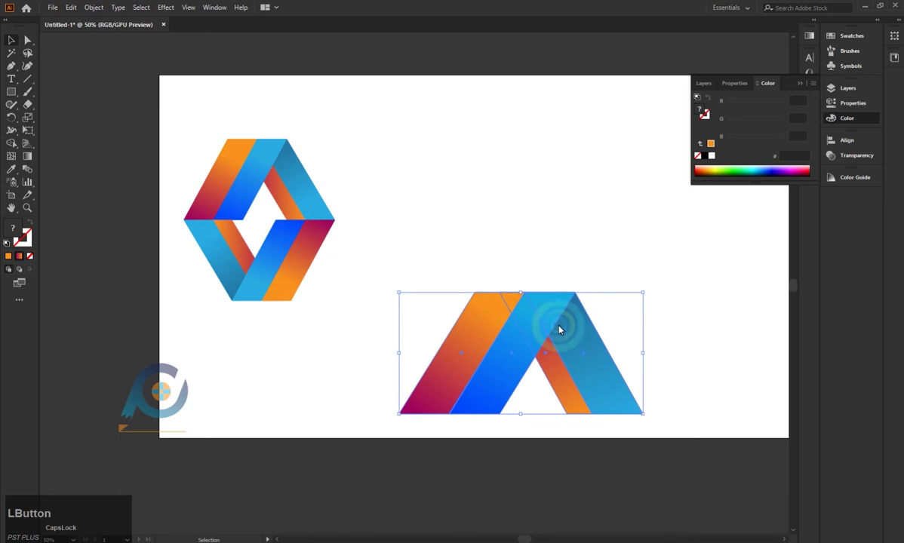
pyautogui.click(540, 189)
# Reflect the copy top-to-bottom, then left-to-right, via Transform > Reflect to form the hexagon's lower half.
pyautogui.rightClick(551, 318)
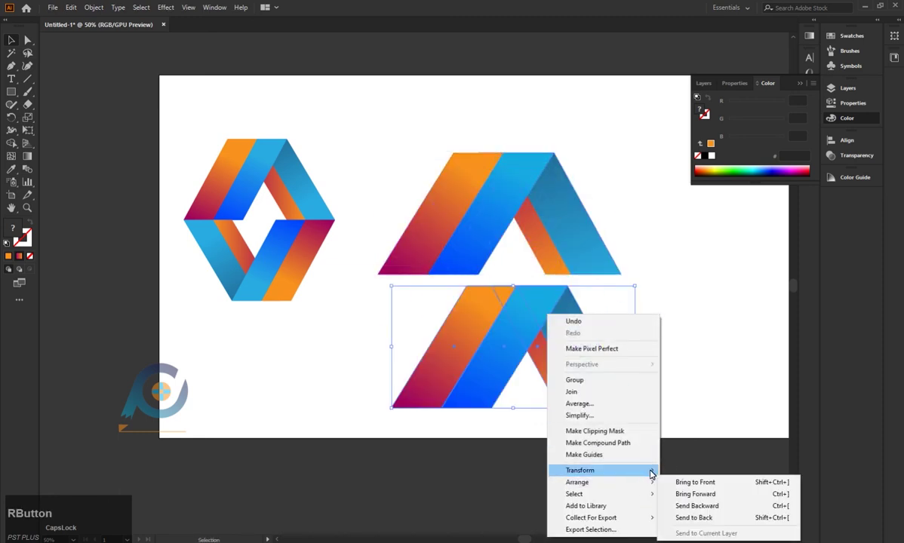
pyautogui.click(696, 421)
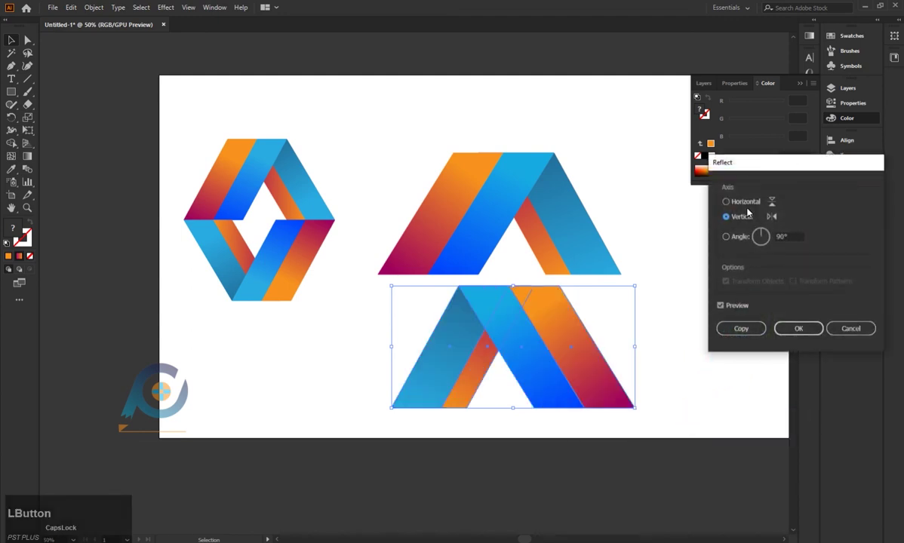
pyautogui.click(751, 206)
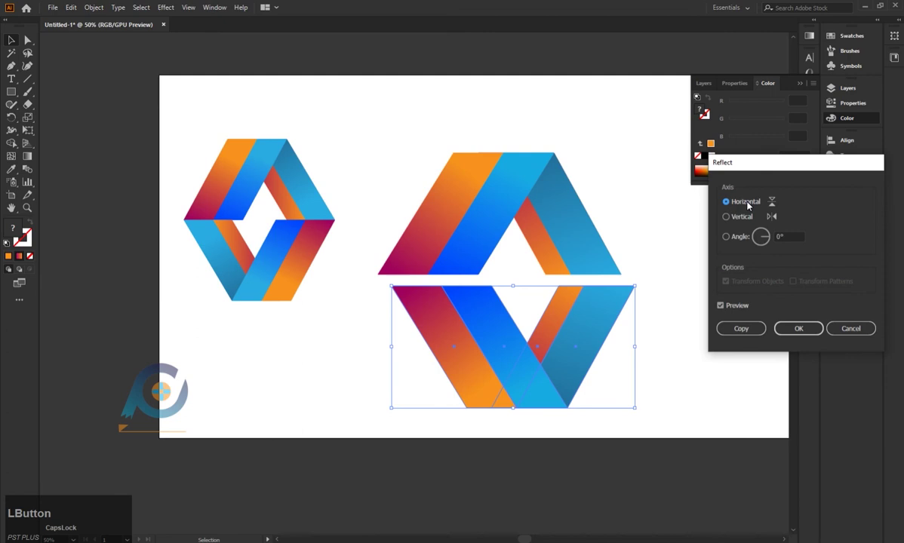
pyautogui.click(810, 335)
pyautogui.rightClick(617, 309)
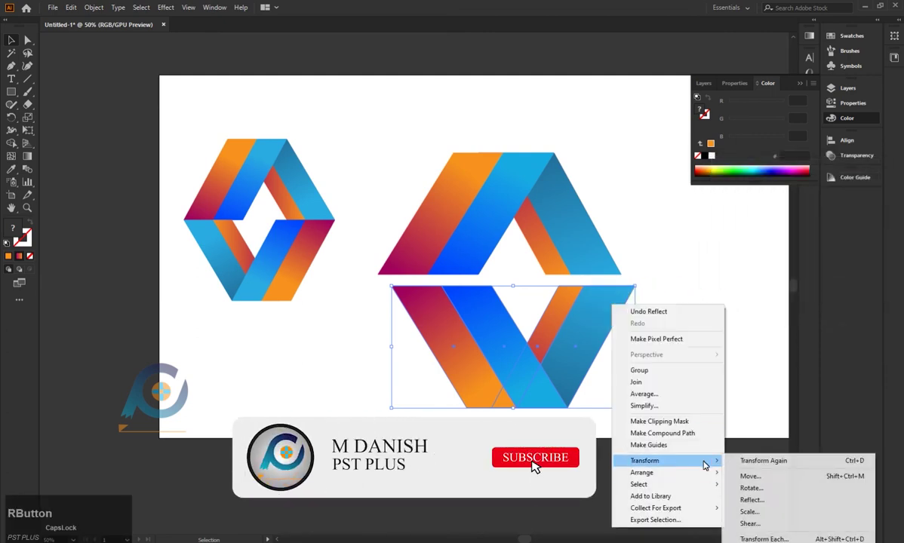
pyautogui.click(780, 499)
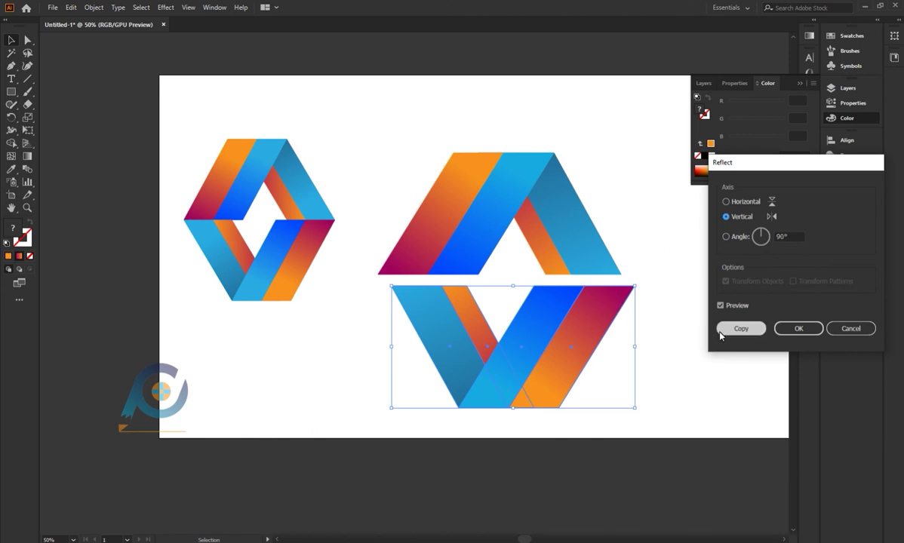
pyautogui.click(792, 334)
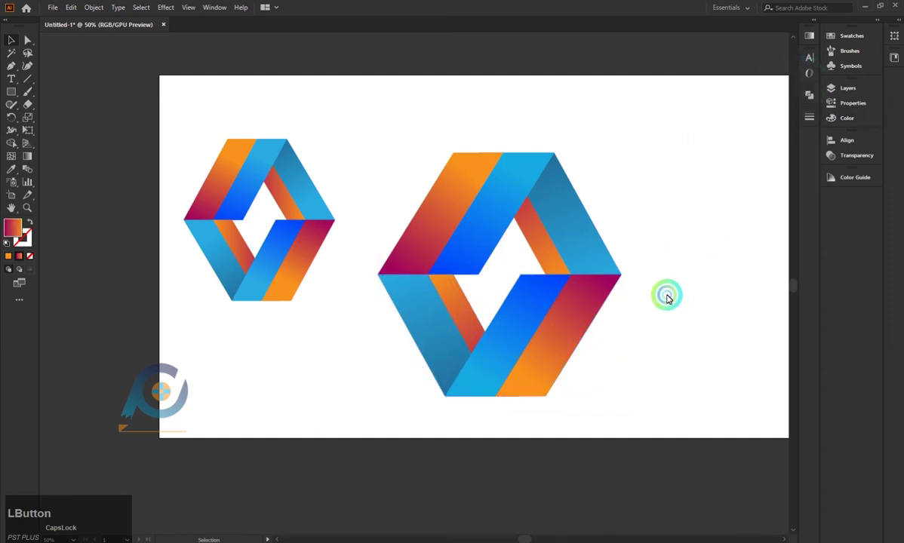
# Group the hexagon halves with Ctrl+G and apply a Stylize drop shadow.
pyautogui.scroll(-3)
pyautogui.scroll(3)
pyautogui.scroll(-3)
pyautogui.click(417, 154)
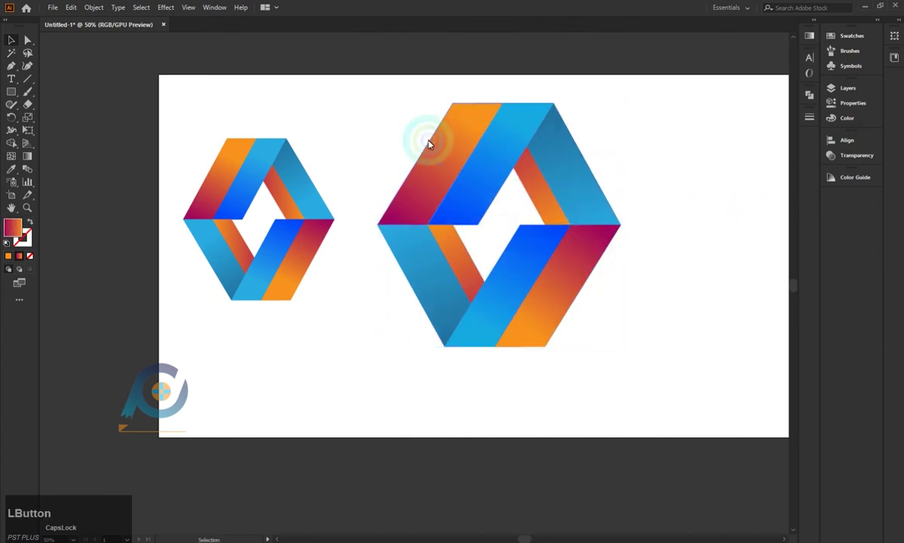
pyautogui.press('ctrl+g')
pyautogui.click(169, 13)
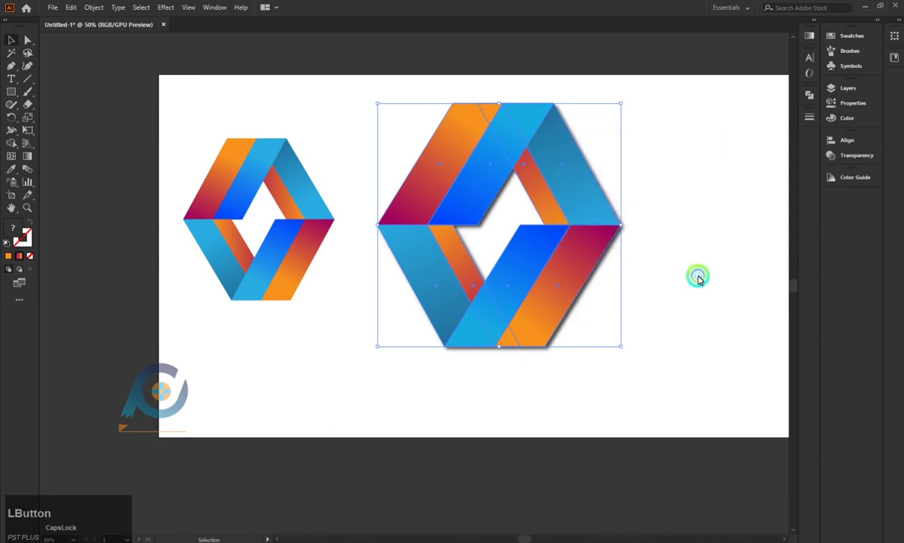
# Resize the shadowed hexagon to match the reference logo and deselect it.
pyautogui.scroll(-3)
pyautogui.scroll(3)
pyautogui.click(335, 112)
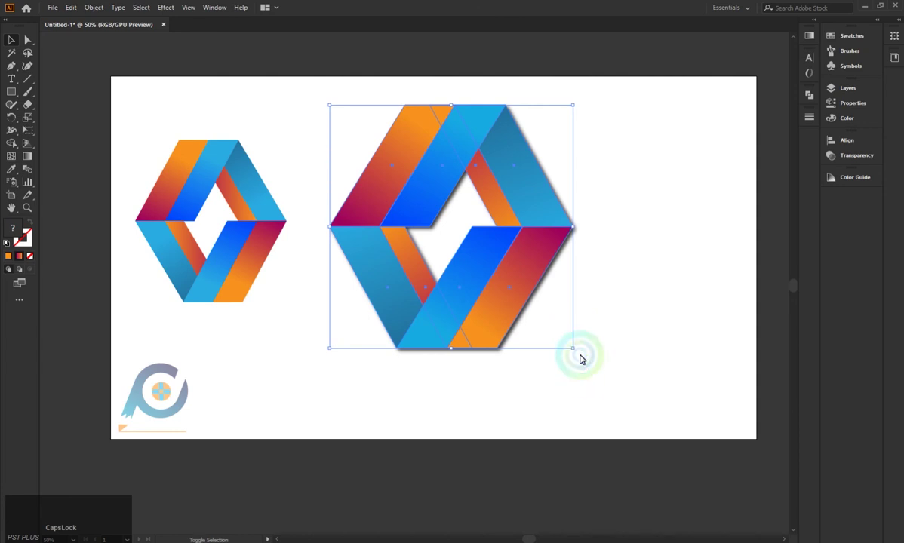
pyautogui.click(576, 351)
pyautogui.click(443, 207)
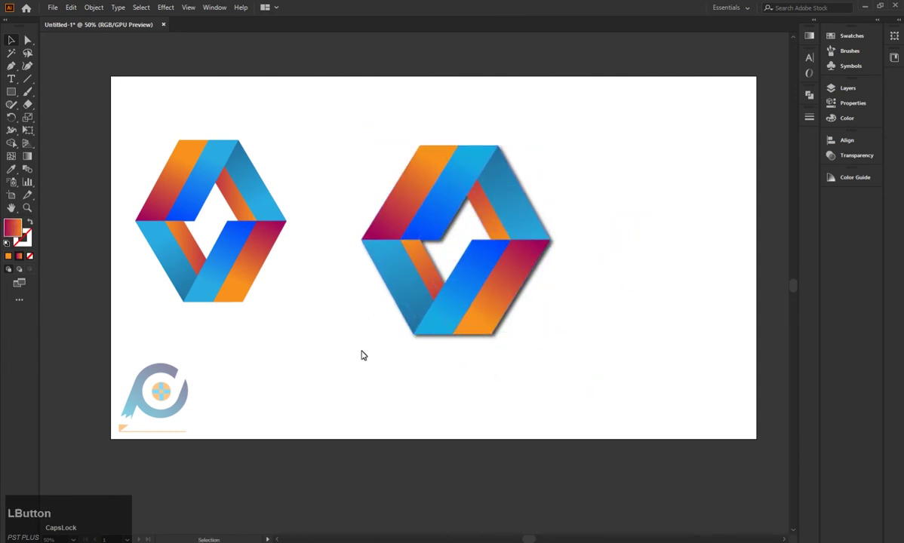